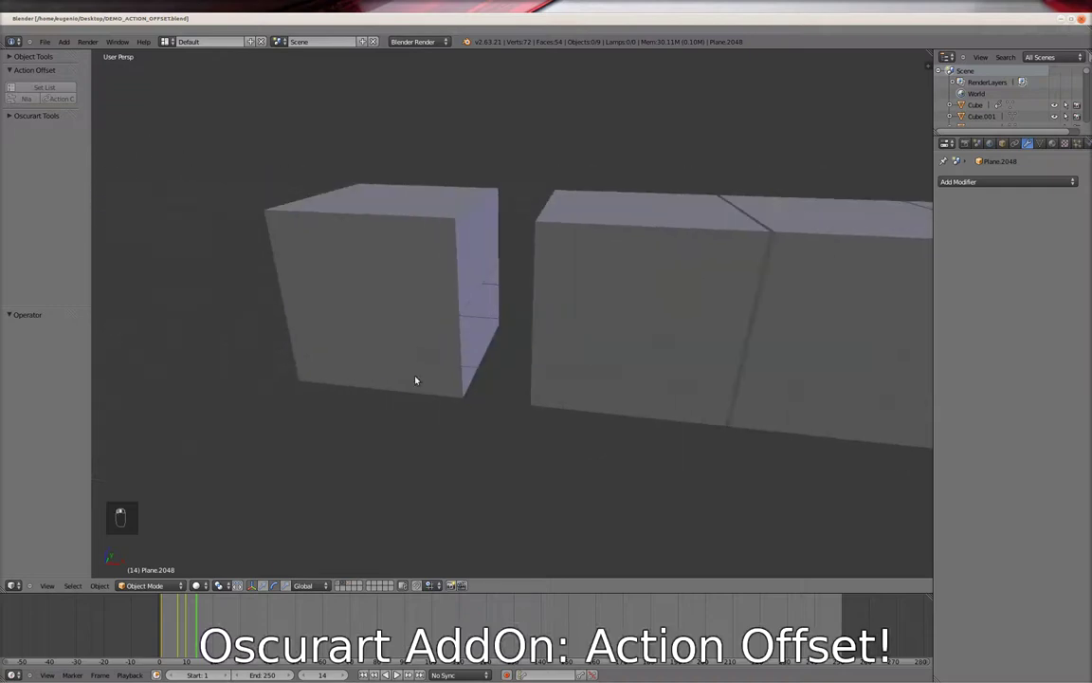
Pull the view back so the whole row of cubes is visible
{"action": "middle_click", "coordinate": [187, 629]}
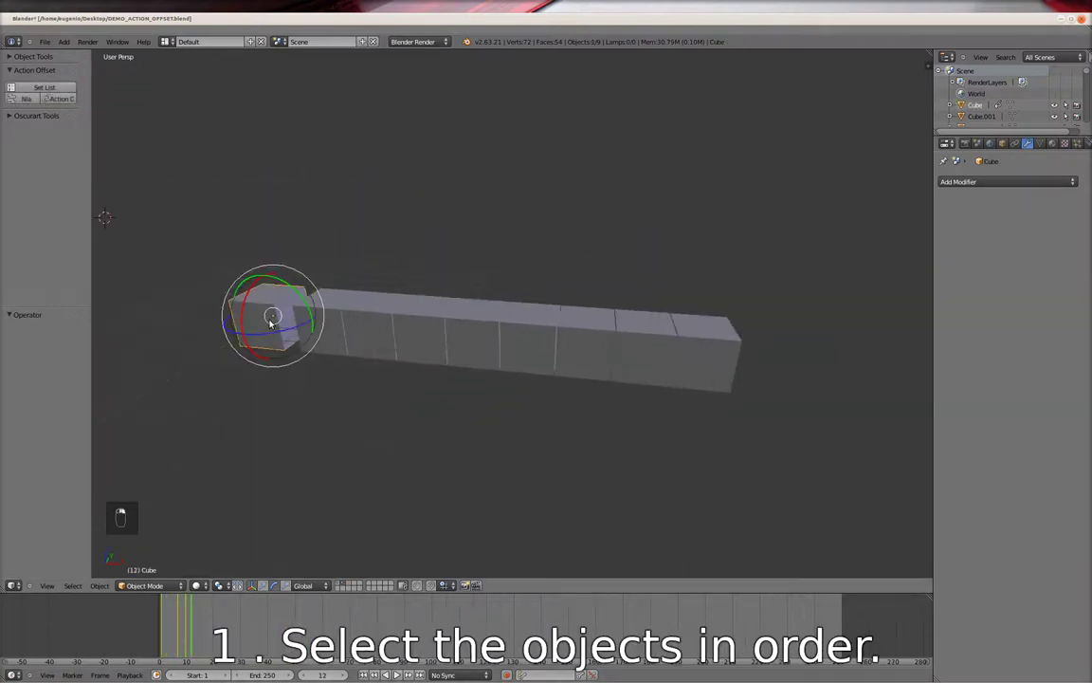
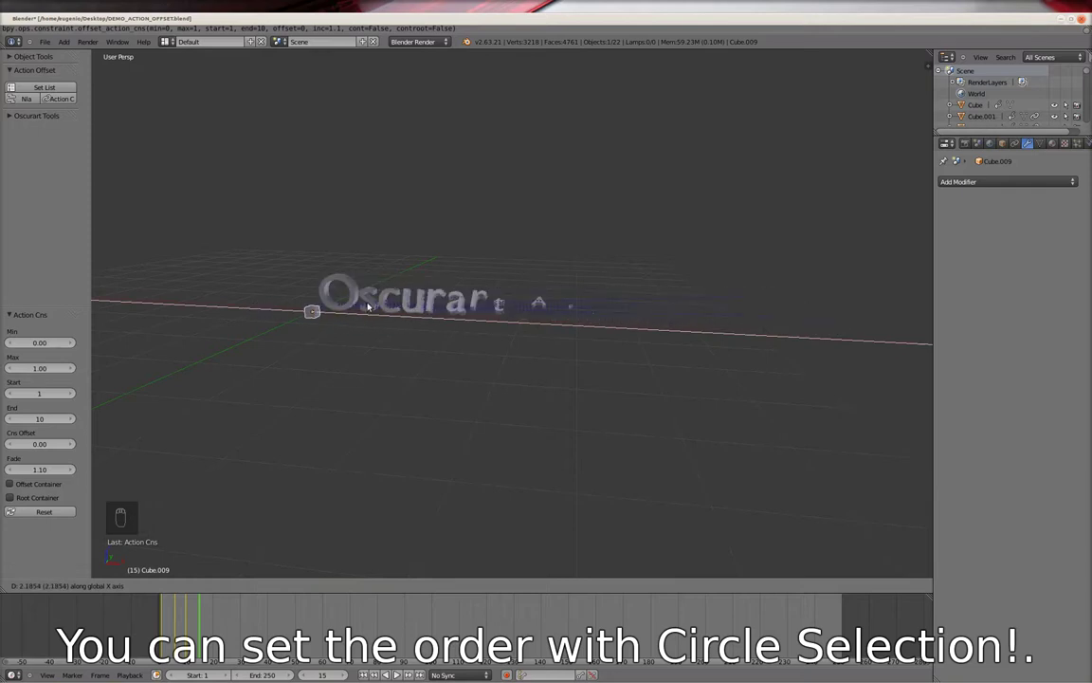
Apply the Action Offset constraints to the plane tile array from the Action Offset panel
{"action": "left_click", "coordinate": [468, 300]}
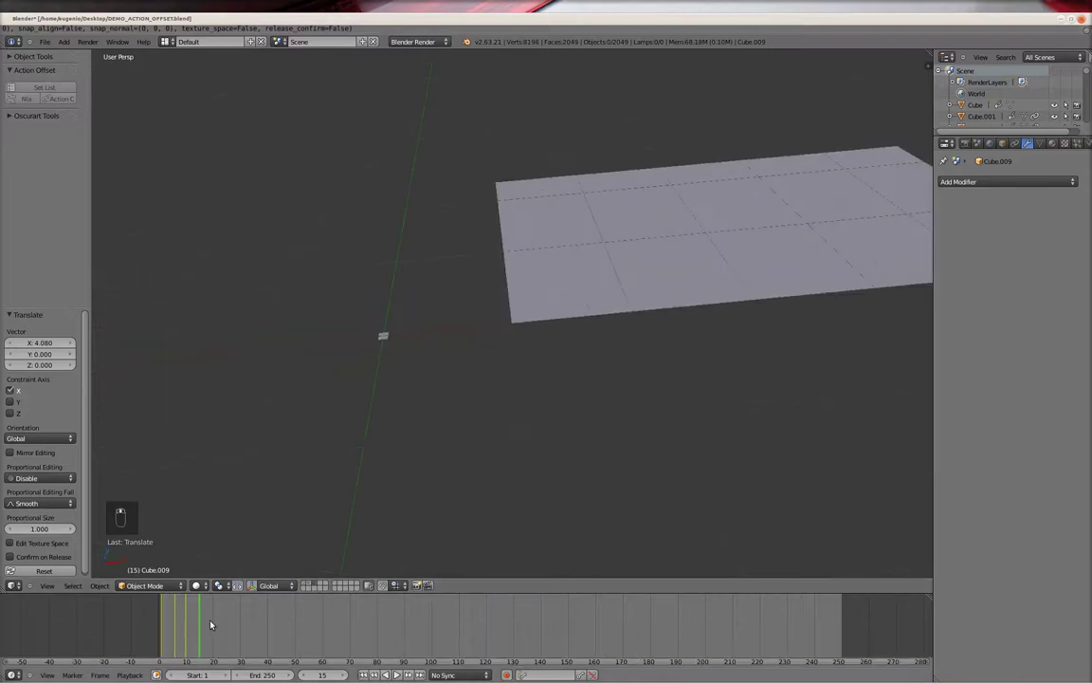
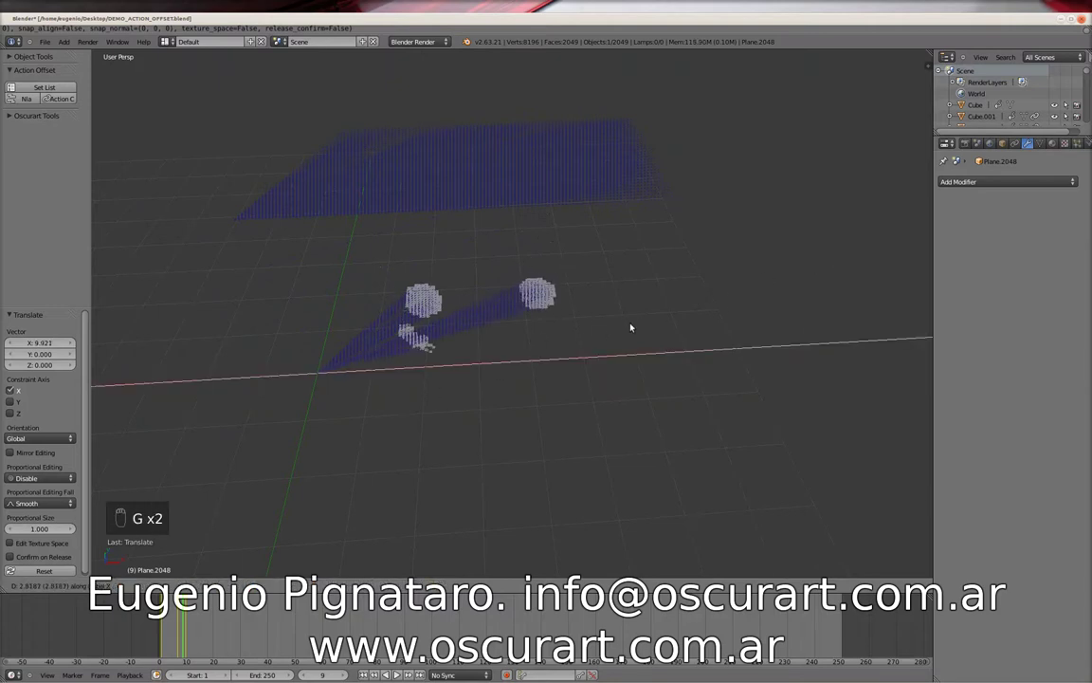
Grab the controller object and slide it along X so raised tiles form the smiley face
{"action": "key", "text": "g"}
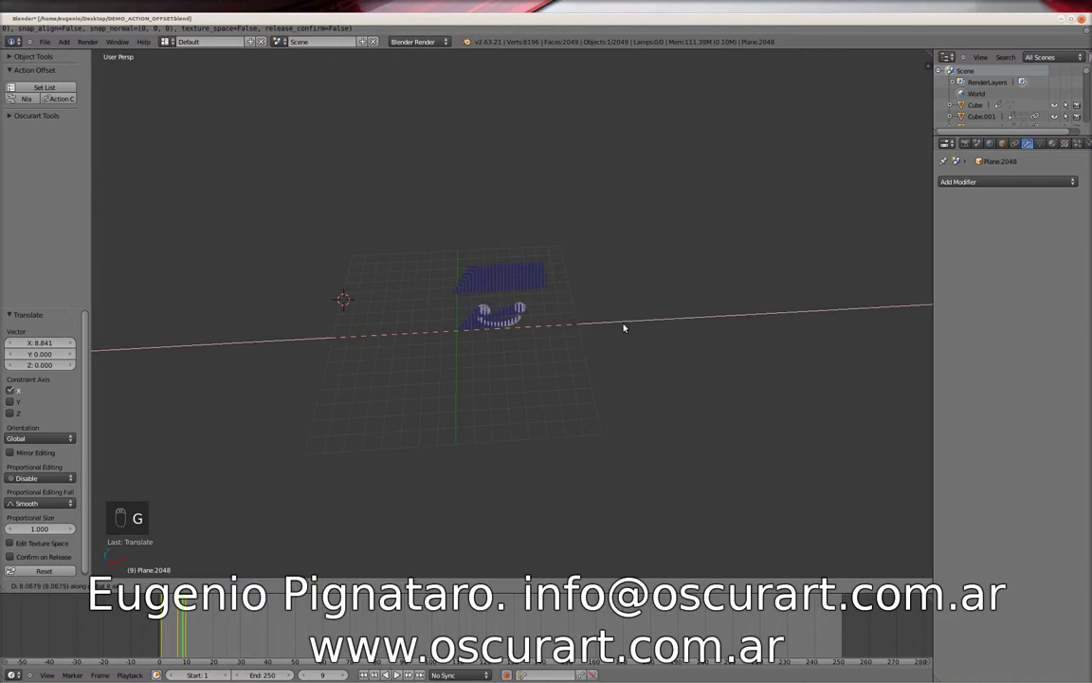
{"action": "key", "text": "g"}
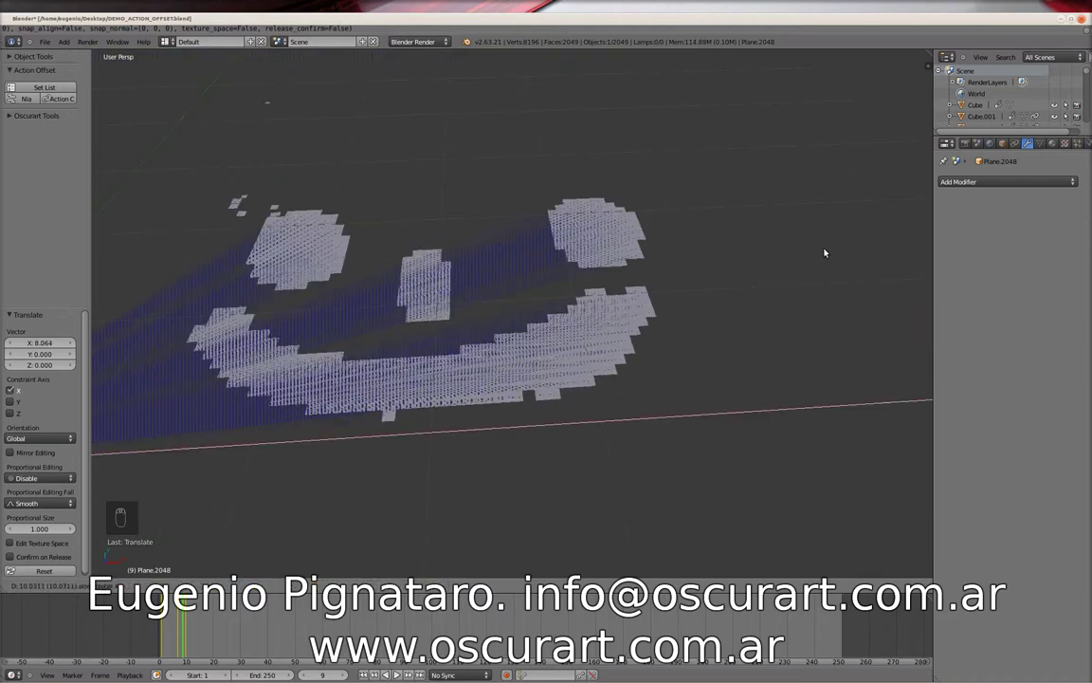
{"action": "left_click", "coordinate": [791, 260]}
Hide Relationship Lines in the Display shelf and tilt the view down onto the clean smiley
{"action": "key", "text": "n"}
{"action": "middle_click", "coordinate": [872, 448]}
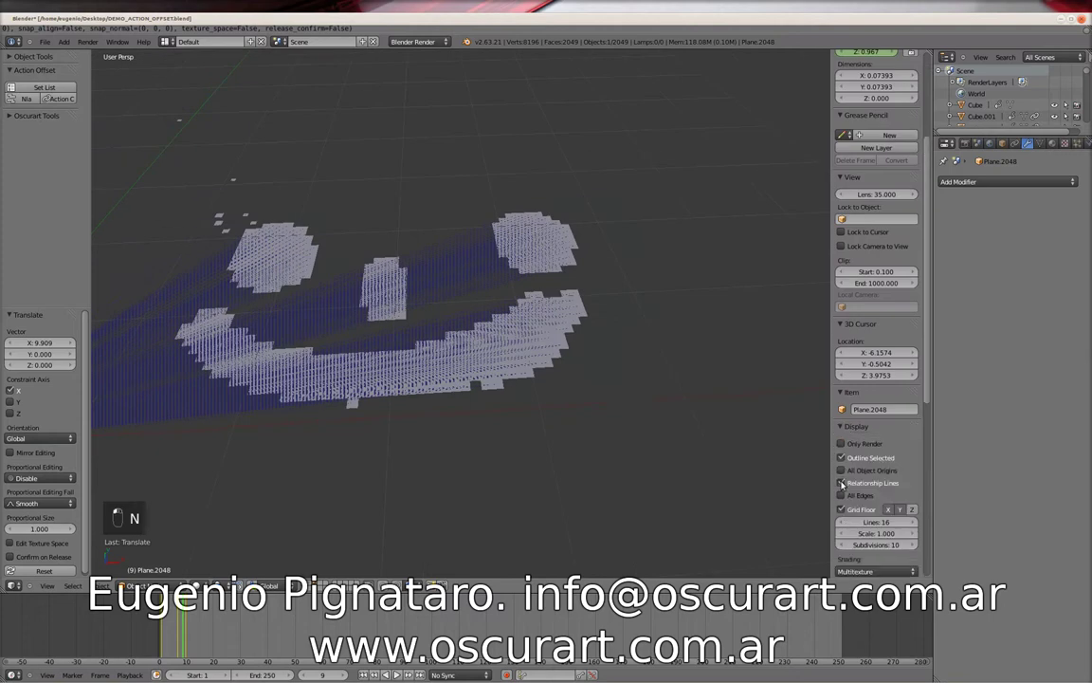
{"action": "left_click_drag", "start_coordinate": [442, 438], "coordinate": [449, 411]}
{"action": "key", "text": "g"}
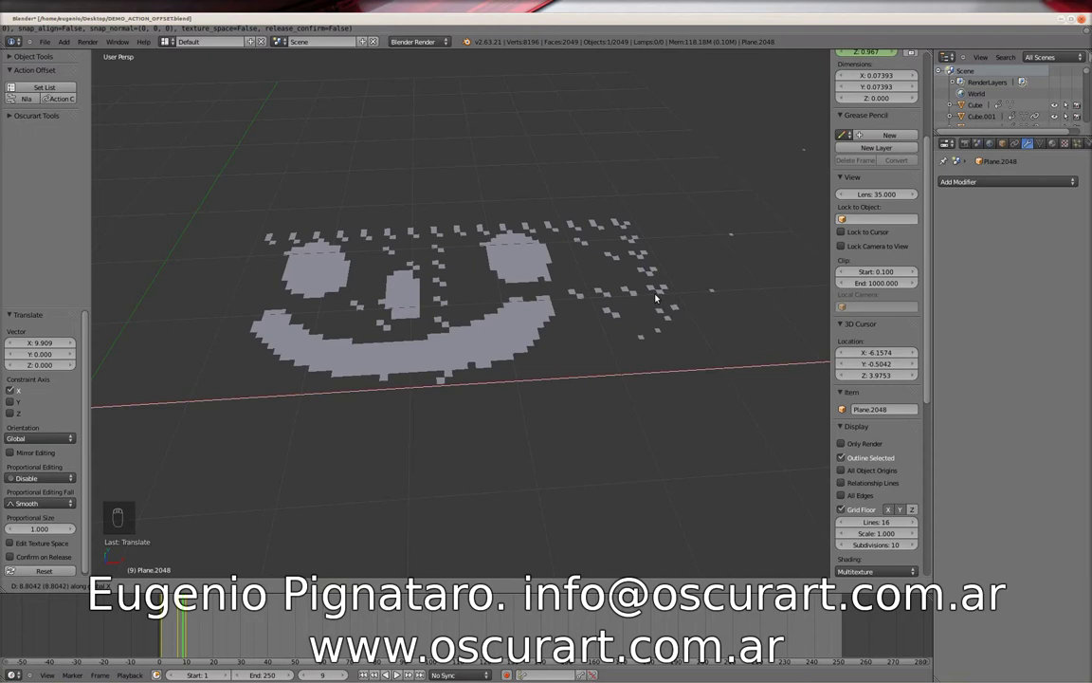